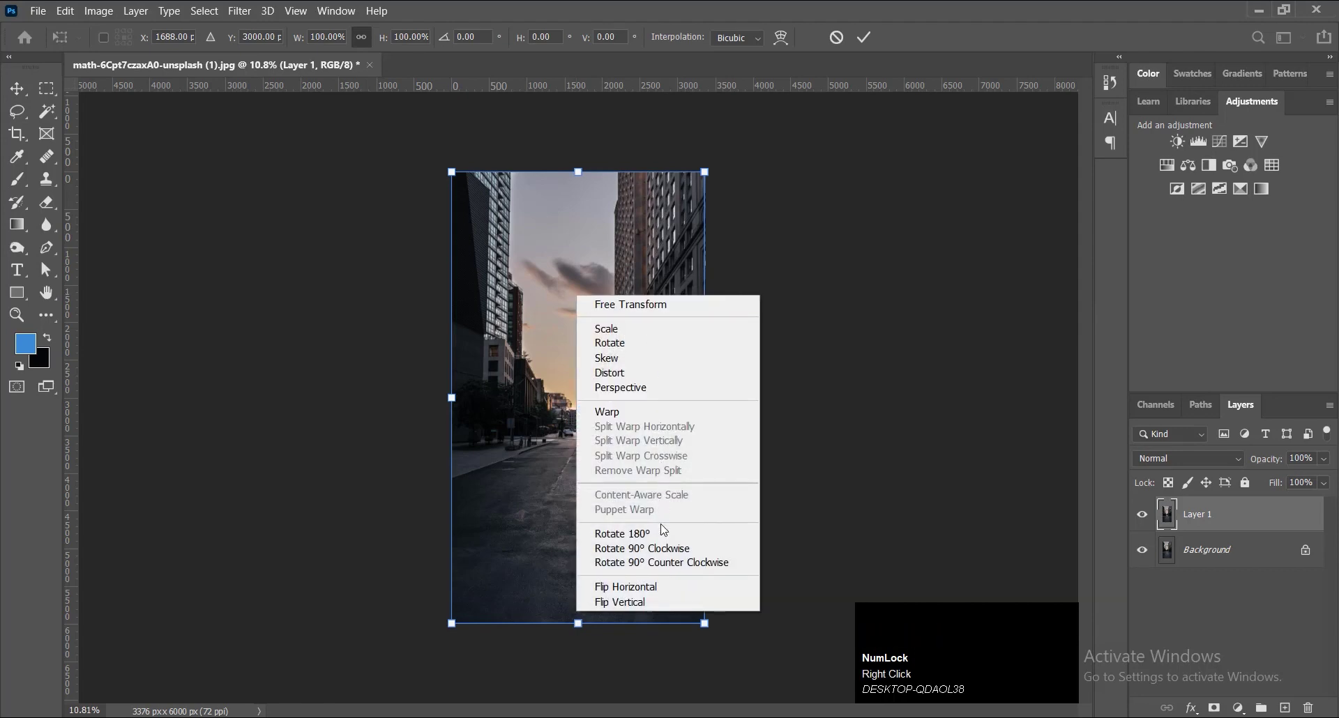
Step: Mirror the street photo layer with Flip Vertical and commit the transform
click(662, 603)
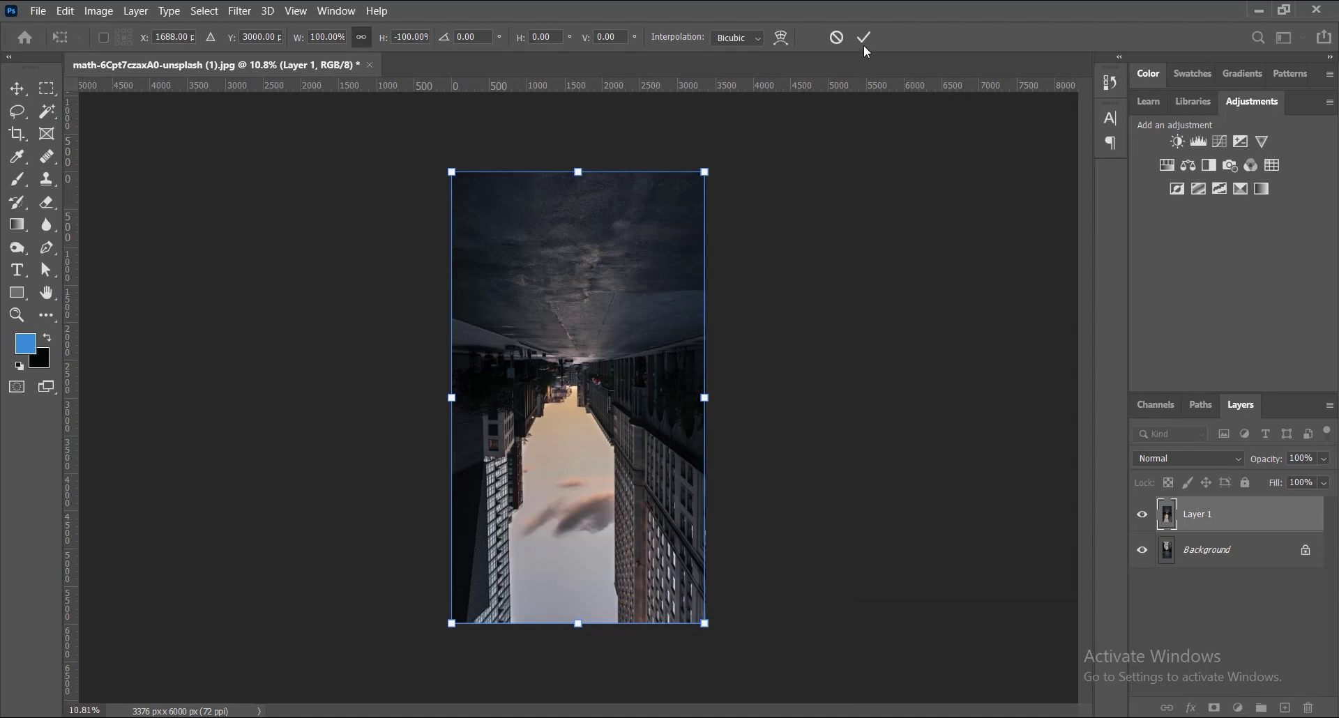
click(870, 45)
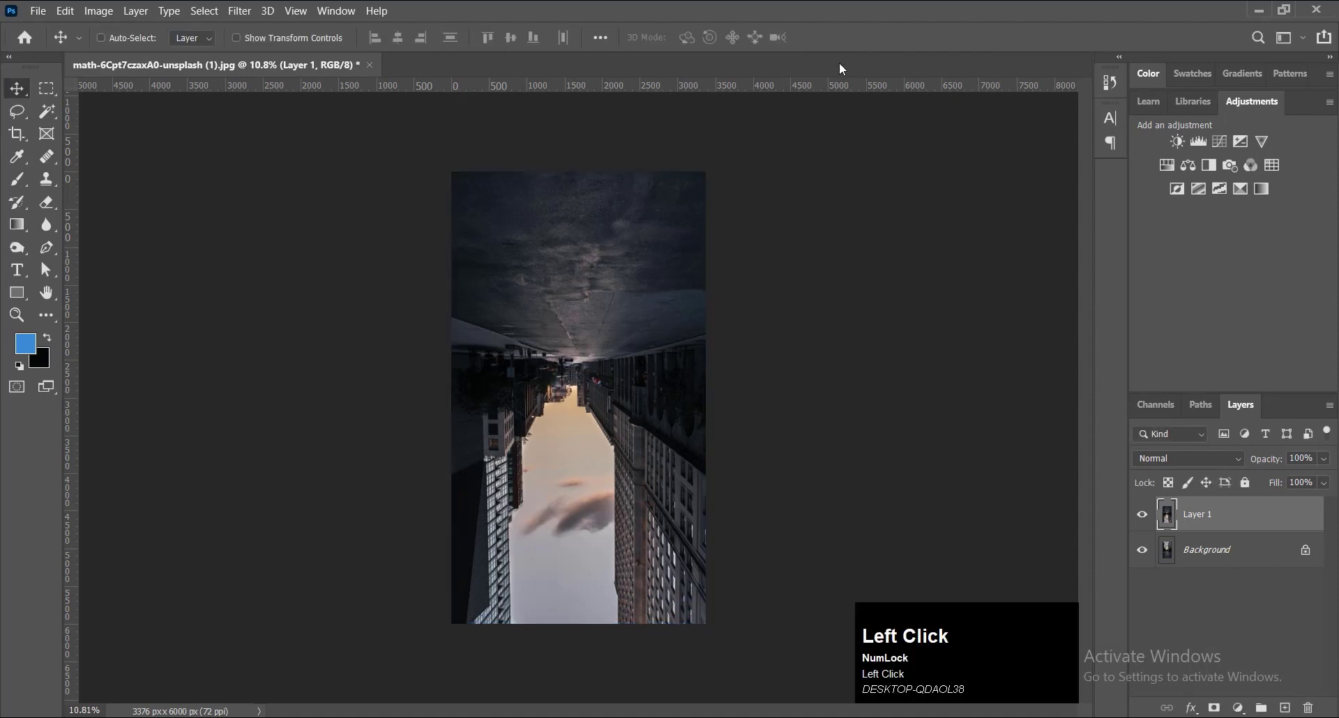
Step: Choose a blend mode for the flipped layer from the Layers panel list
click(1170, 462)
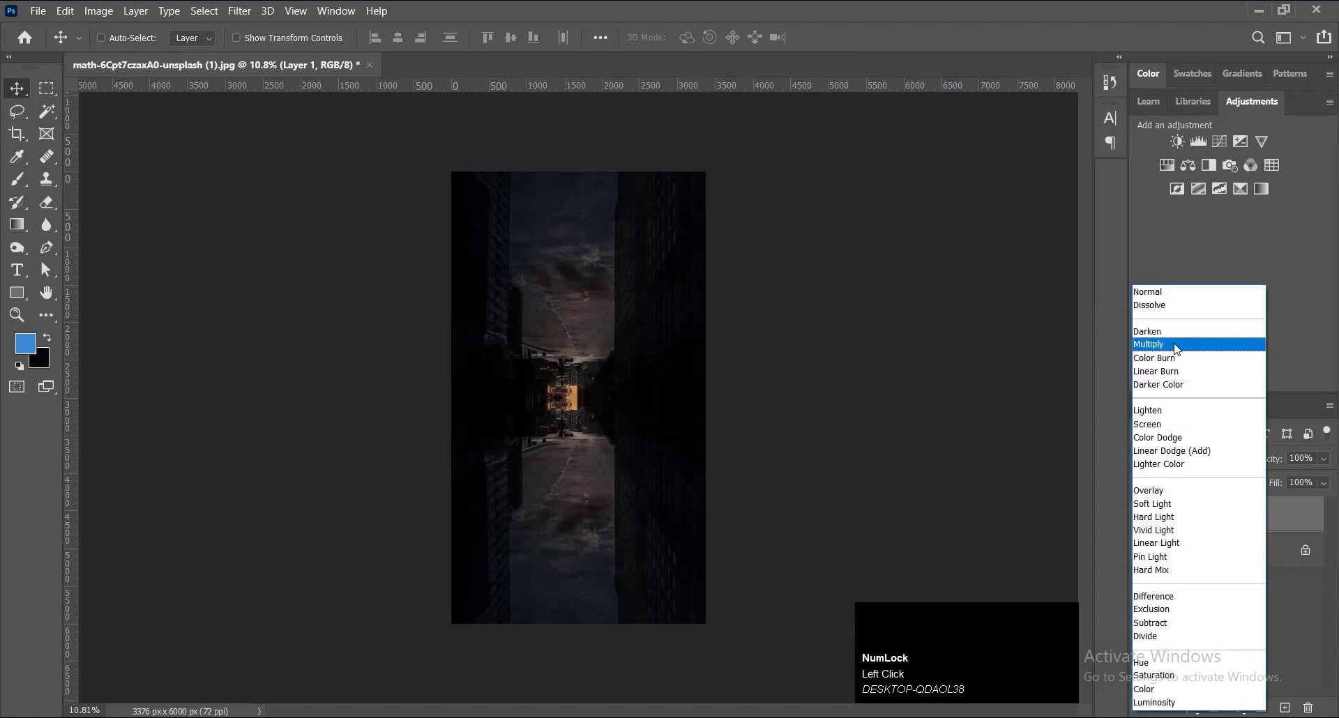
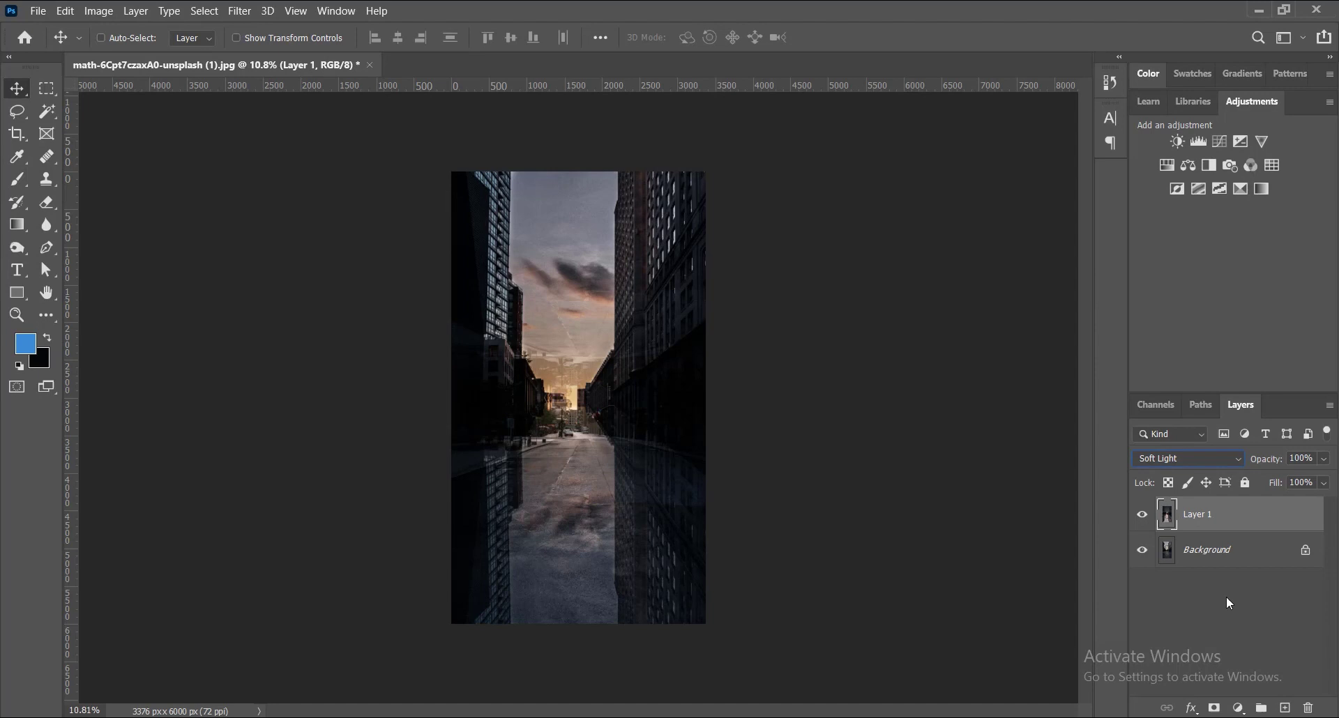
Step: Mask the flipped layer and paint out its upper part with a small soft round brush
click(1221, 708)
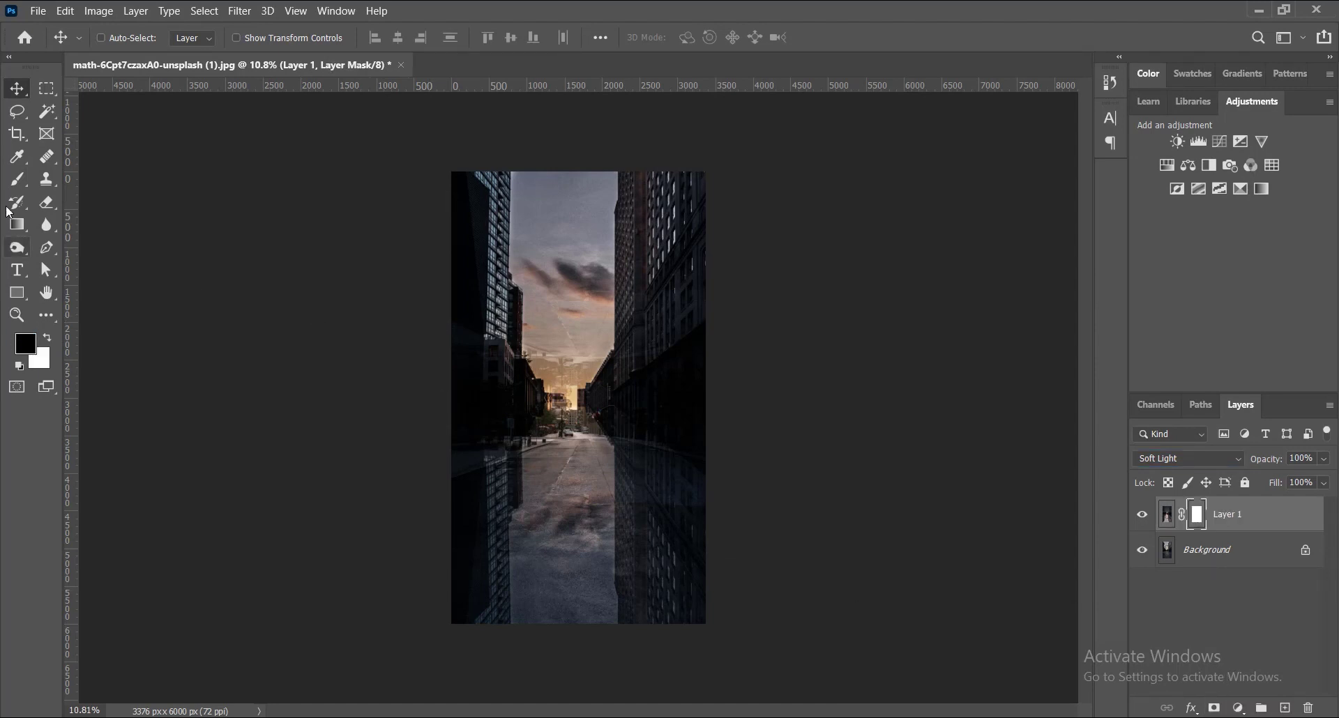
right_click(11, 185)
right_click(49, 293)
click(49, 293)
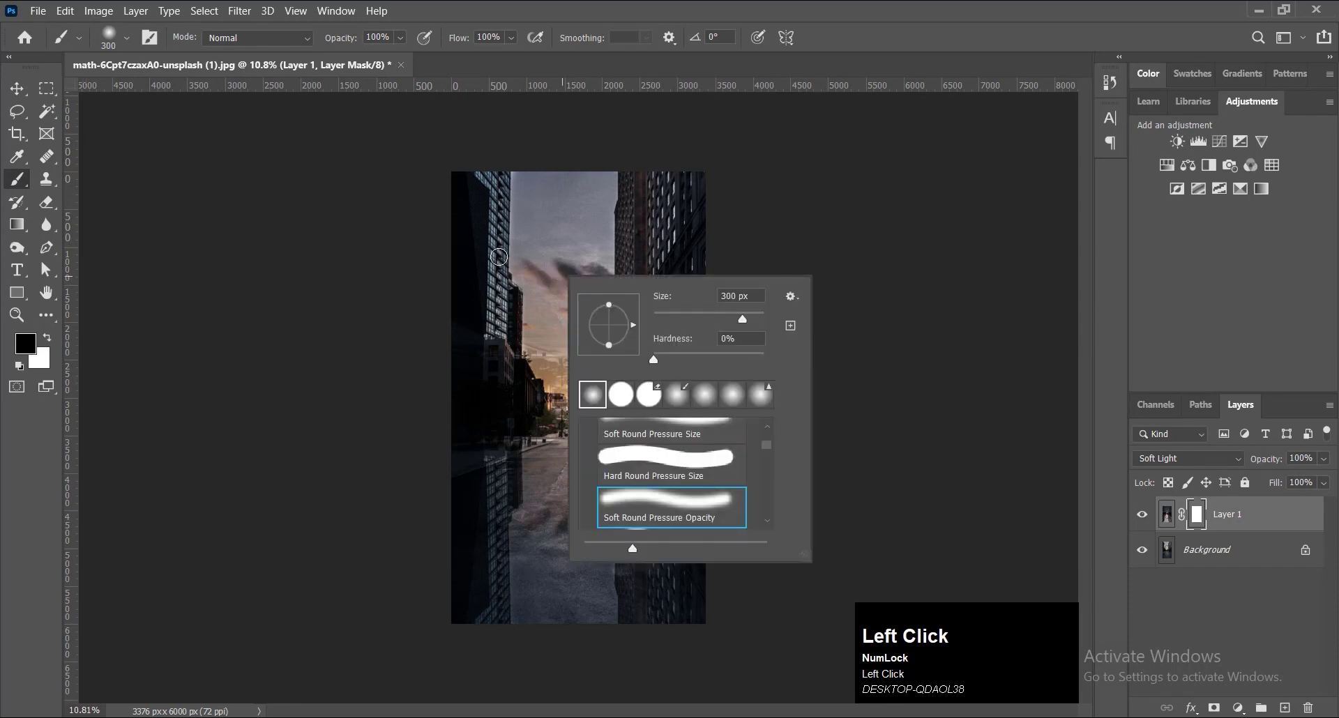
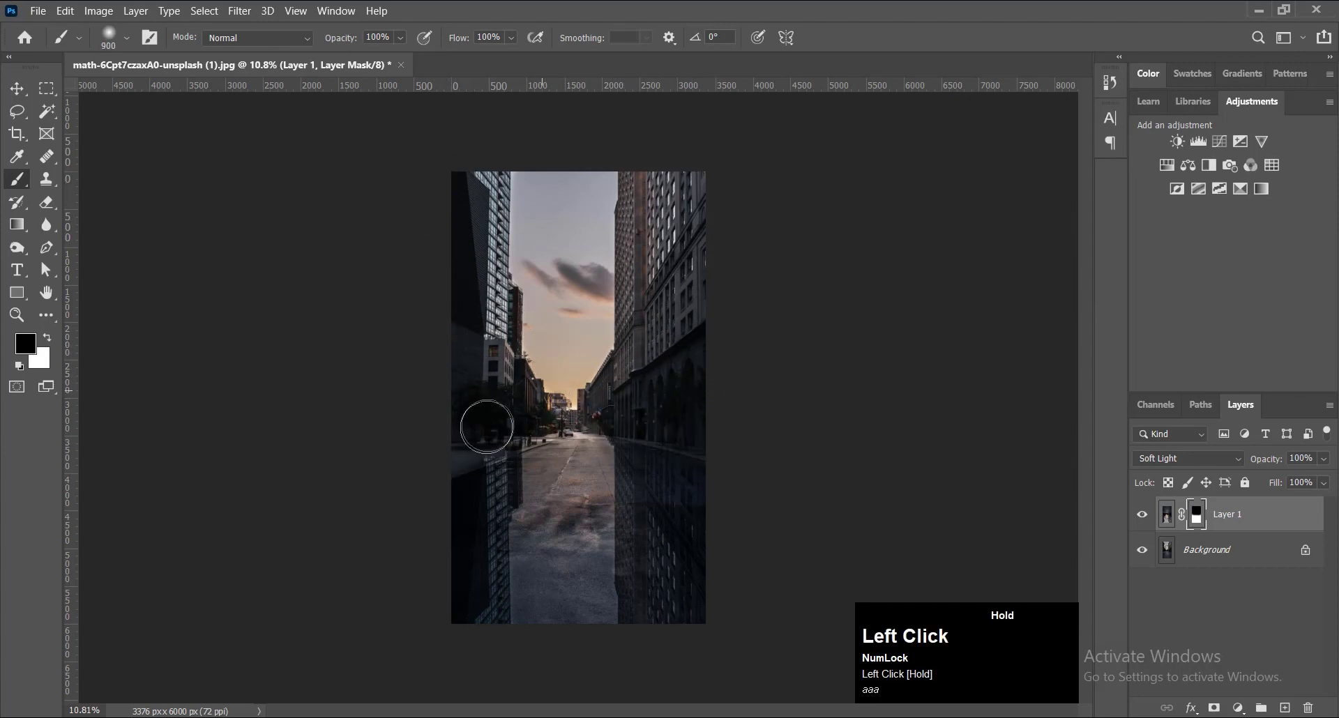
key([)
scroll(up, 3)
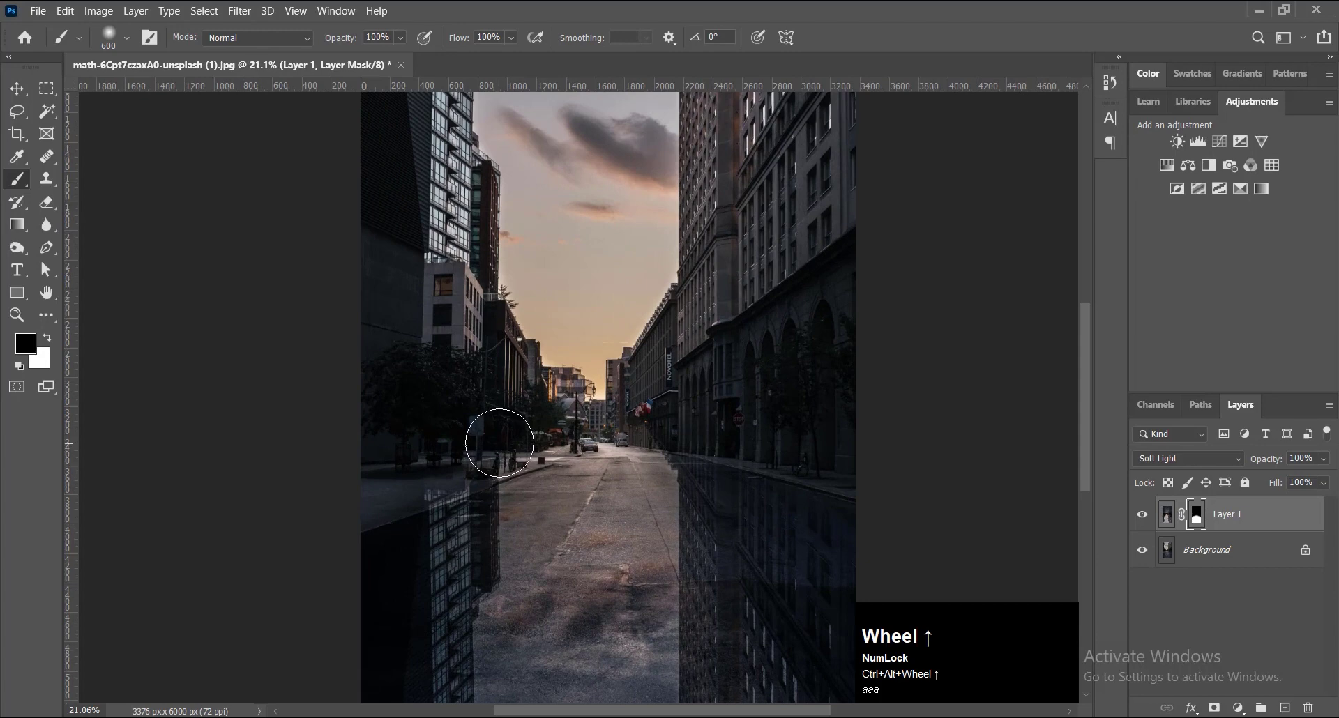
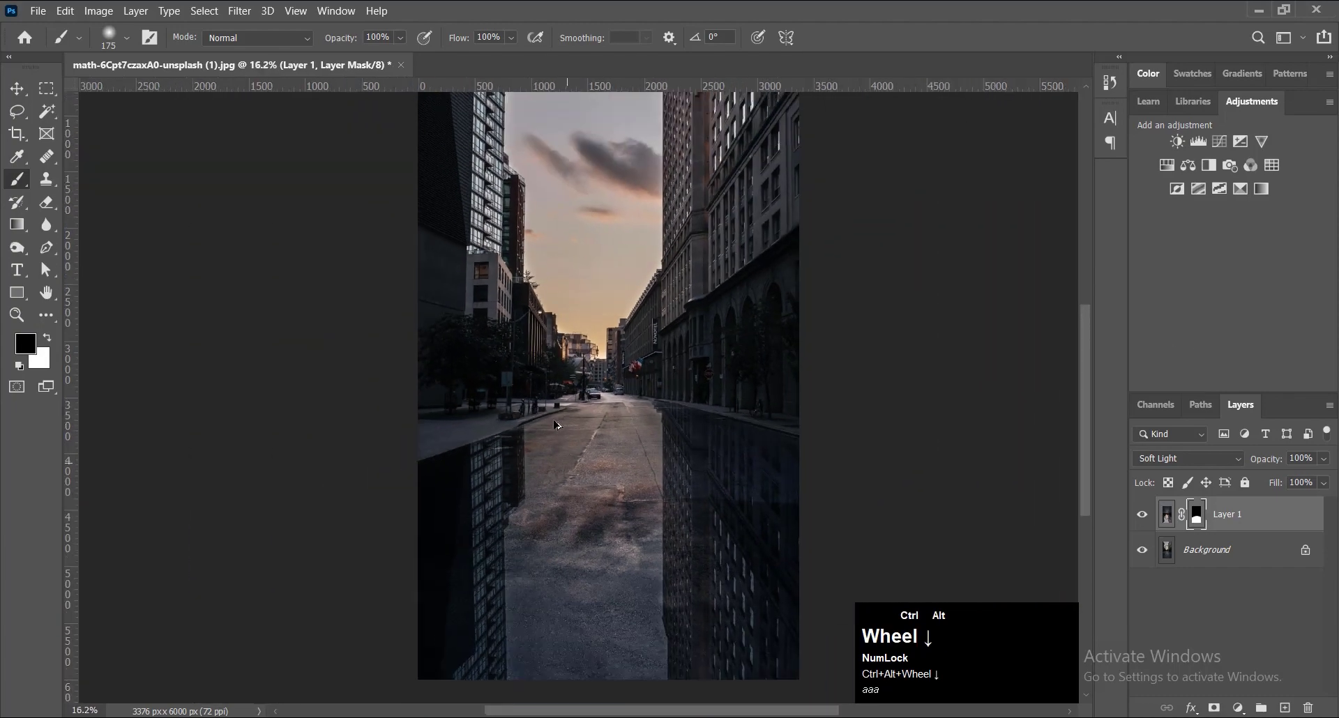
Step: Bring up the Filter menu to reach the Gaussian Blur for the mask
click(244, 13)
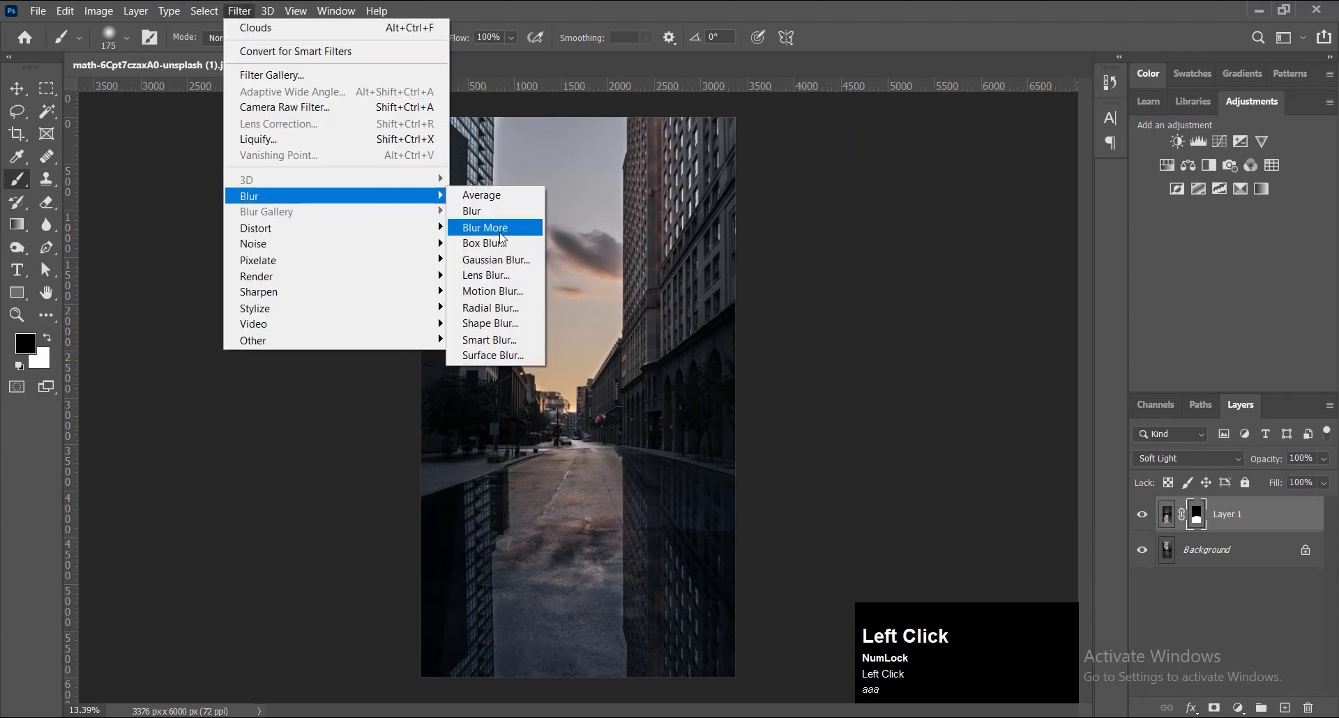
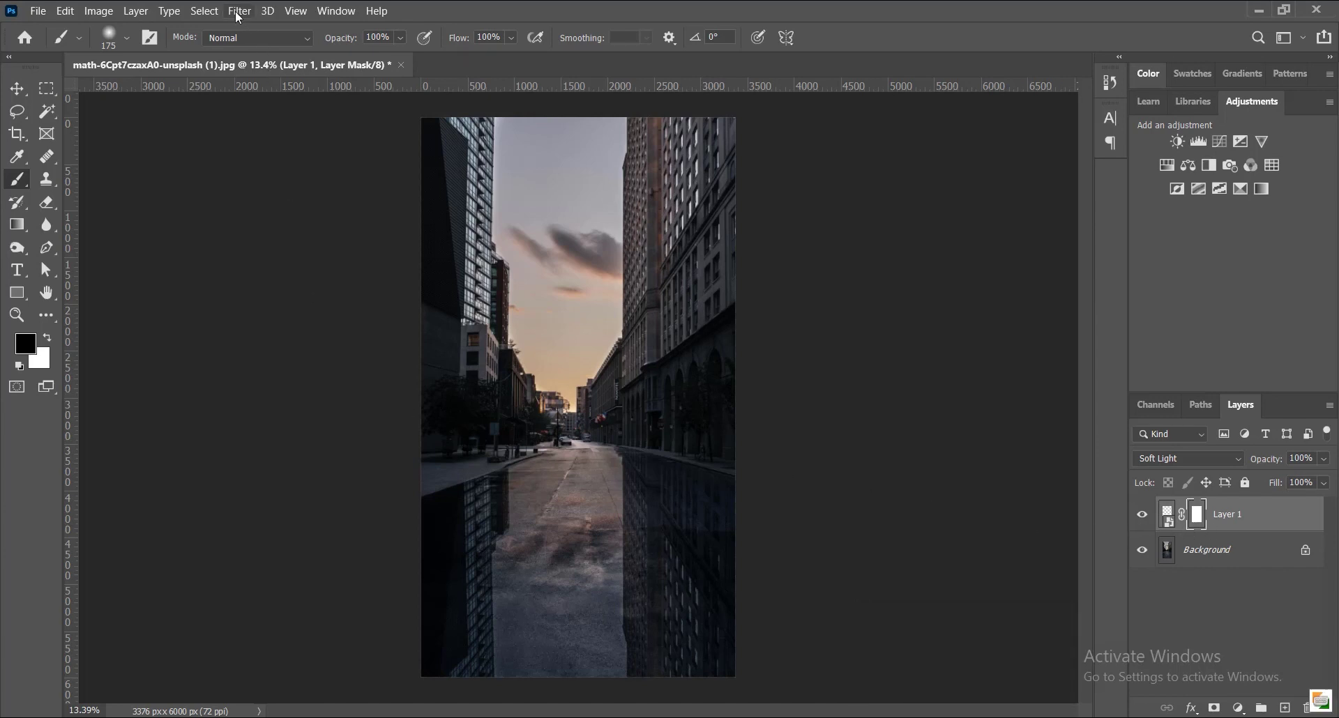
Step: Render Clouds into the reflection's mask to make it patchy and watery
click(240, 10)
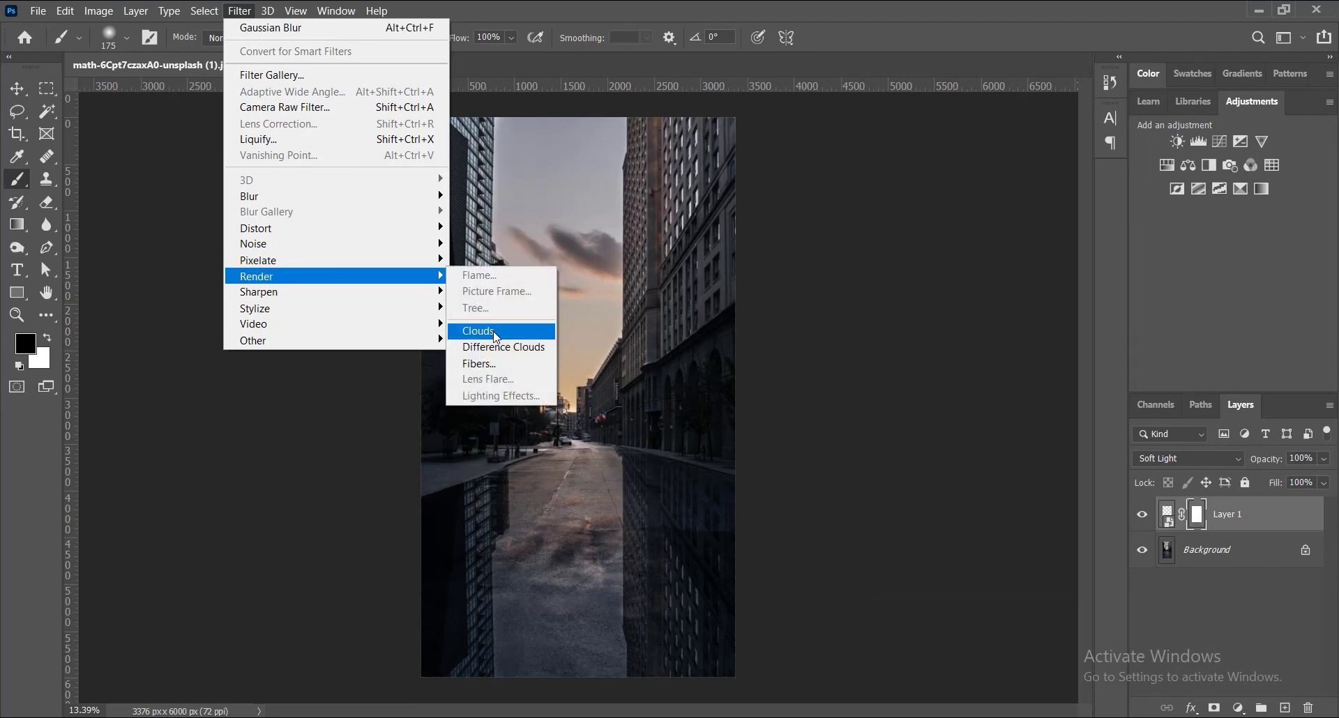
click(36, 365)
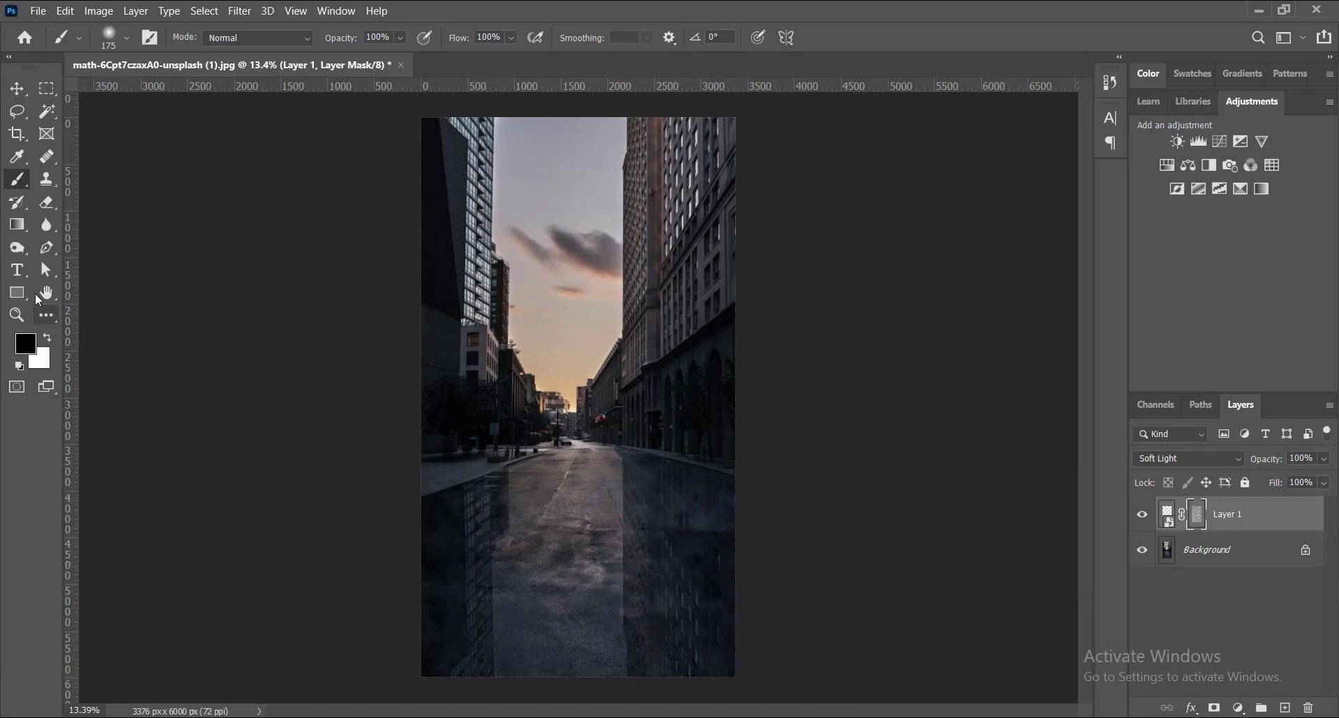
Step: Reach the Image adjustment commands to rework the cloud mask's tones
click(102, 16)
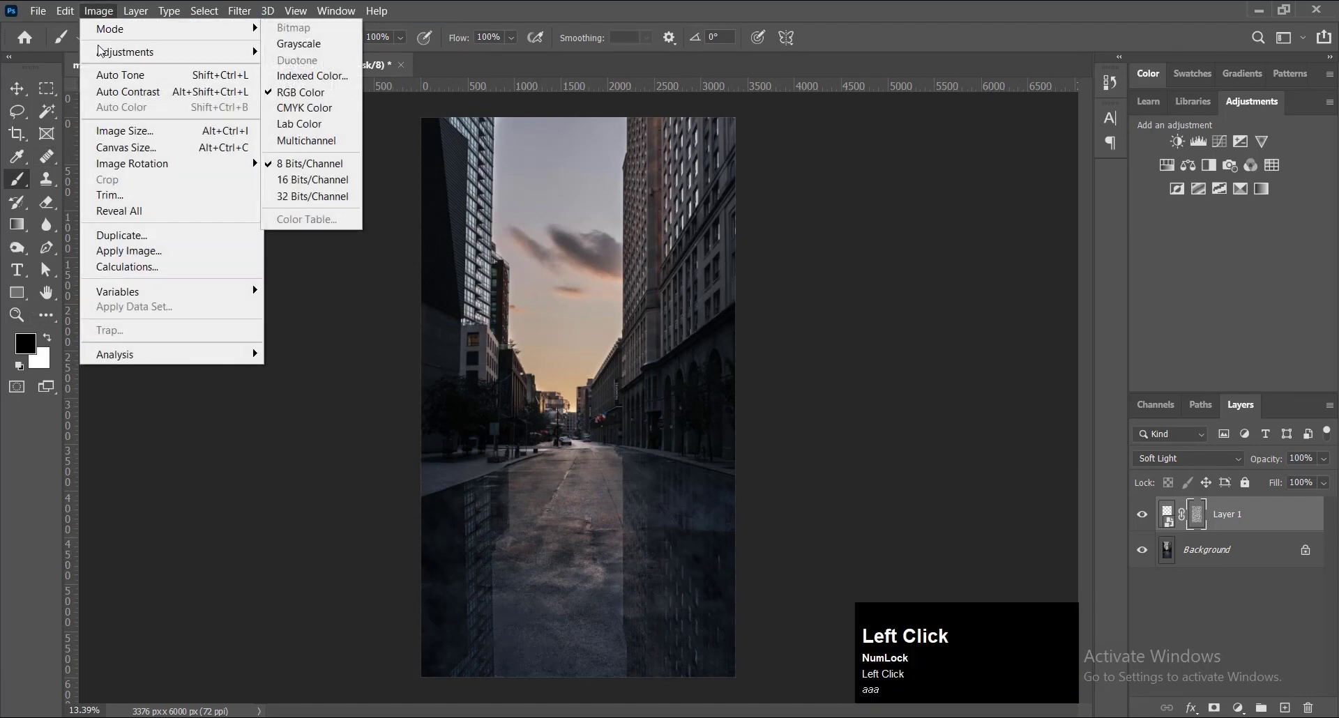
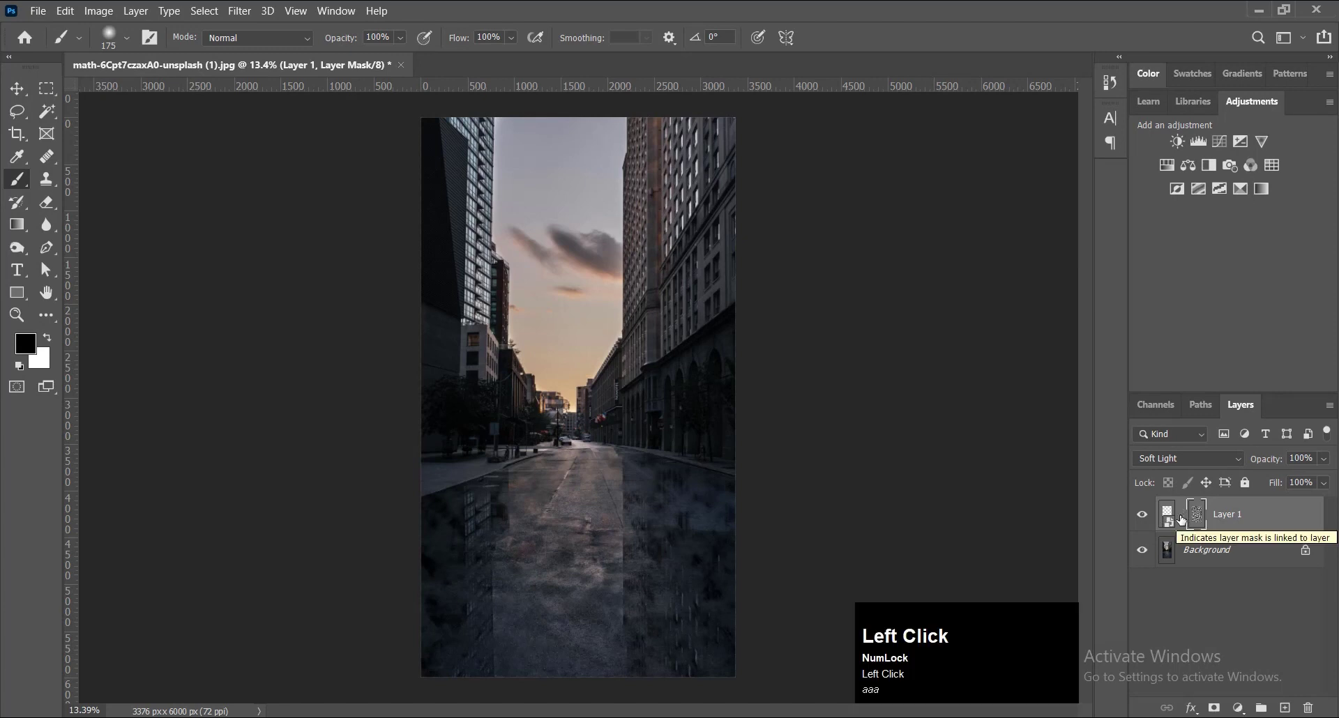
Step: Free-transform the cloud mask, scaling it down vertically onto the lower road
click(19, 92)
key(ctrl+t)
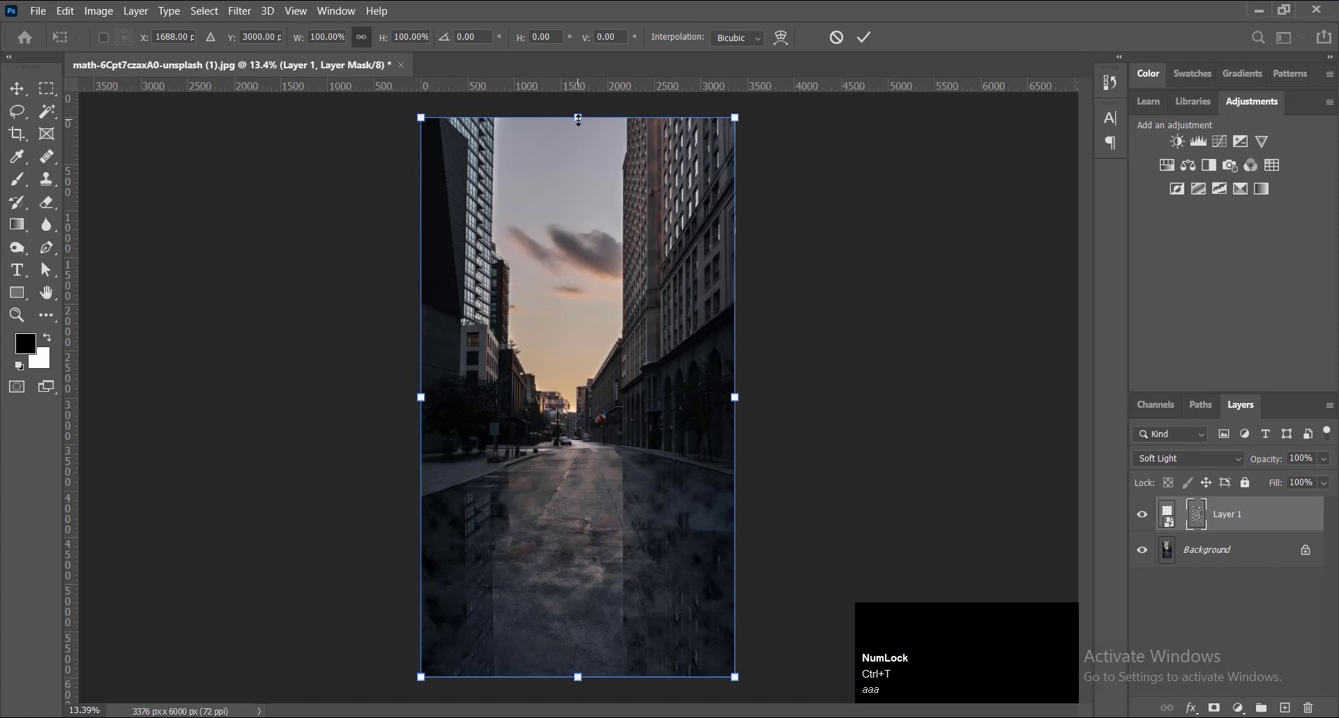
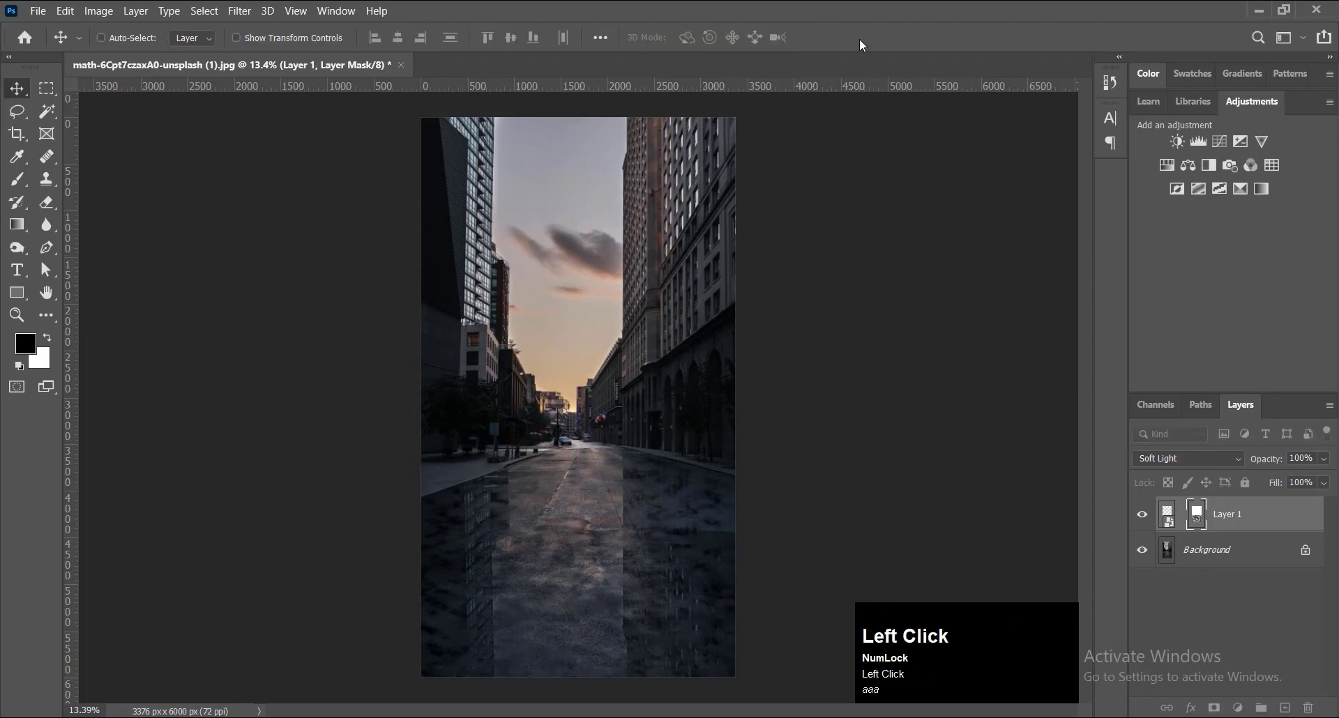
scroll(down, 3)
scroll(up, 3)
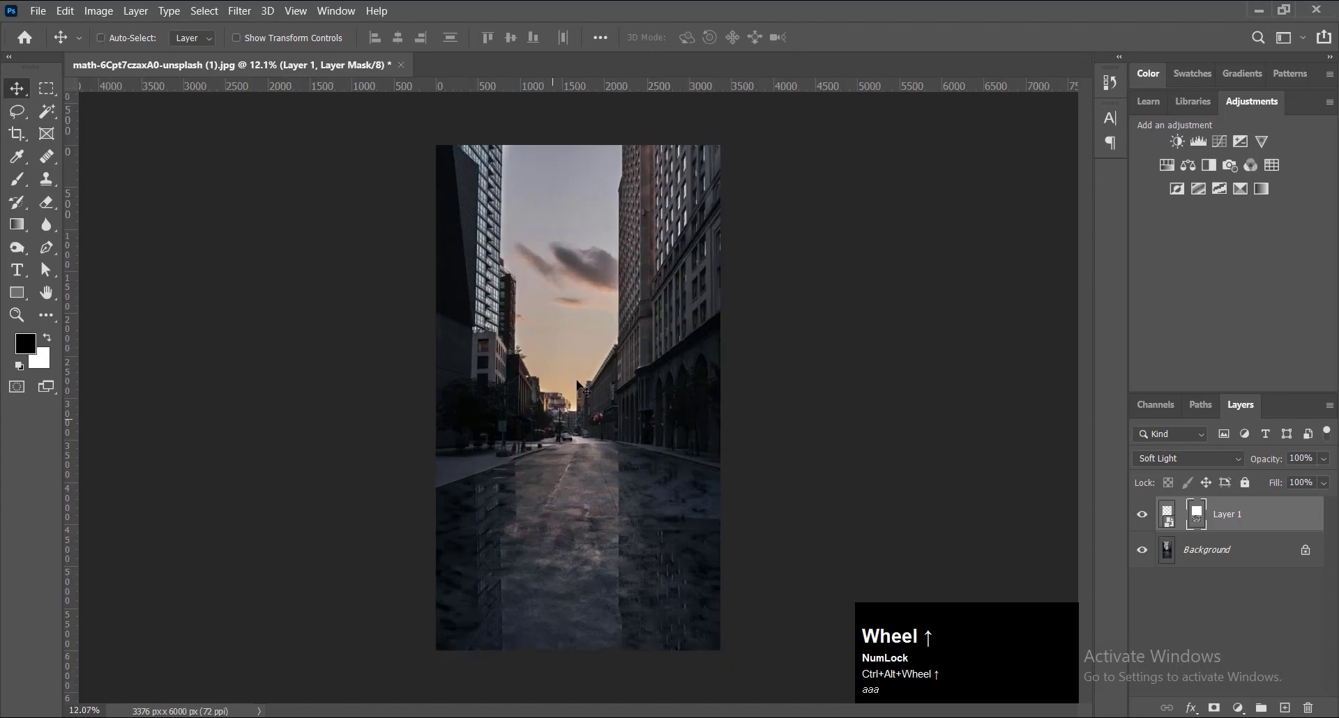